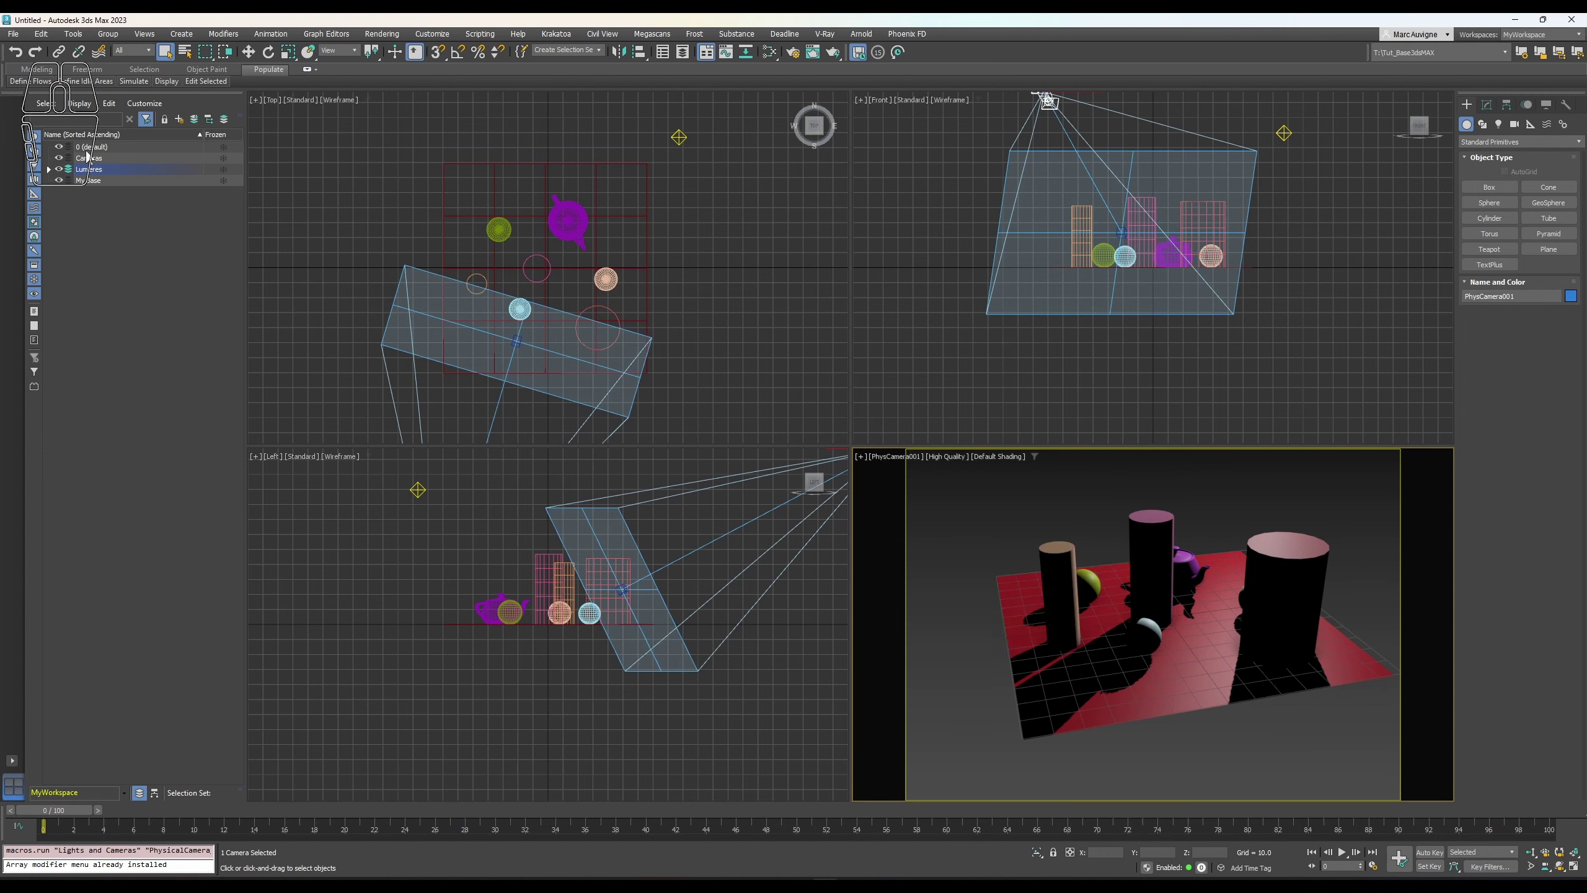
- Save the scene under the new name MyScene-01.max via Save As
click(18, 44)
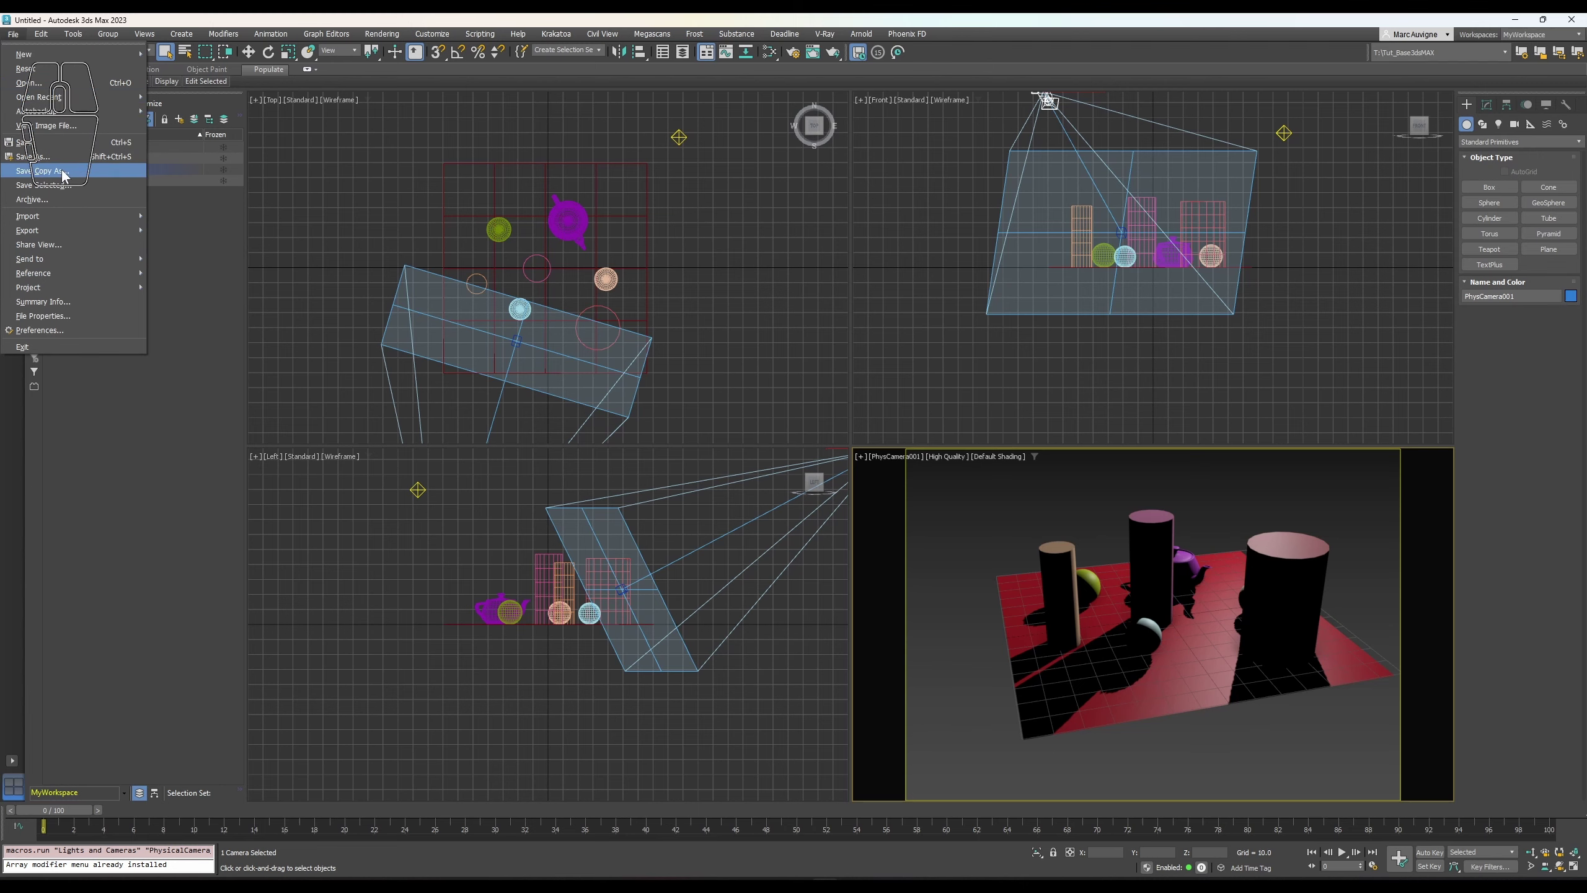
click(70, 166)
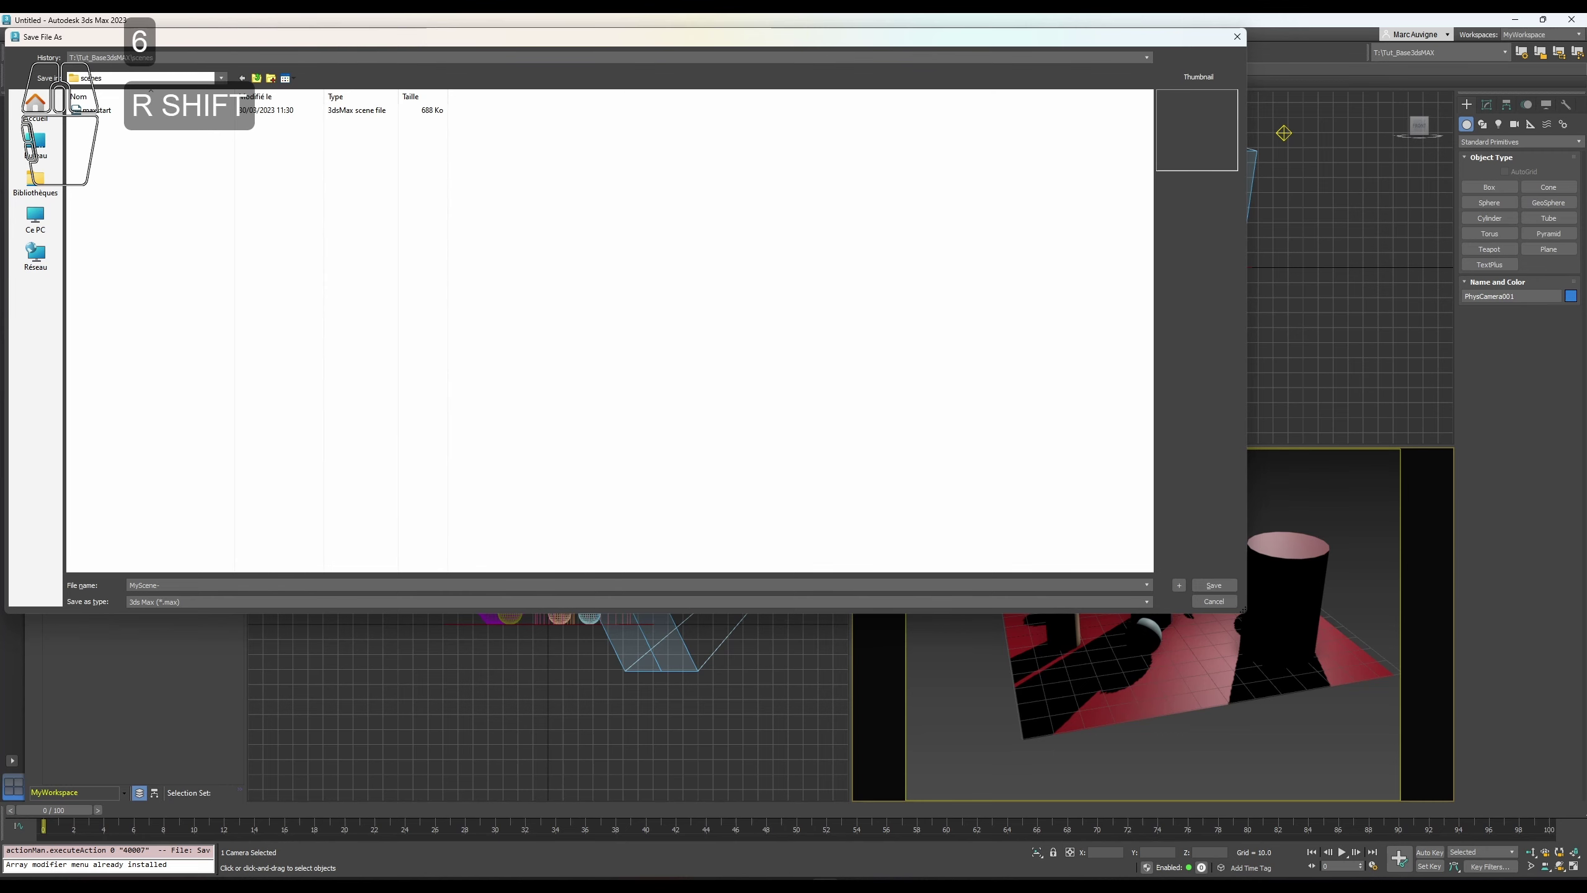
key(Return)
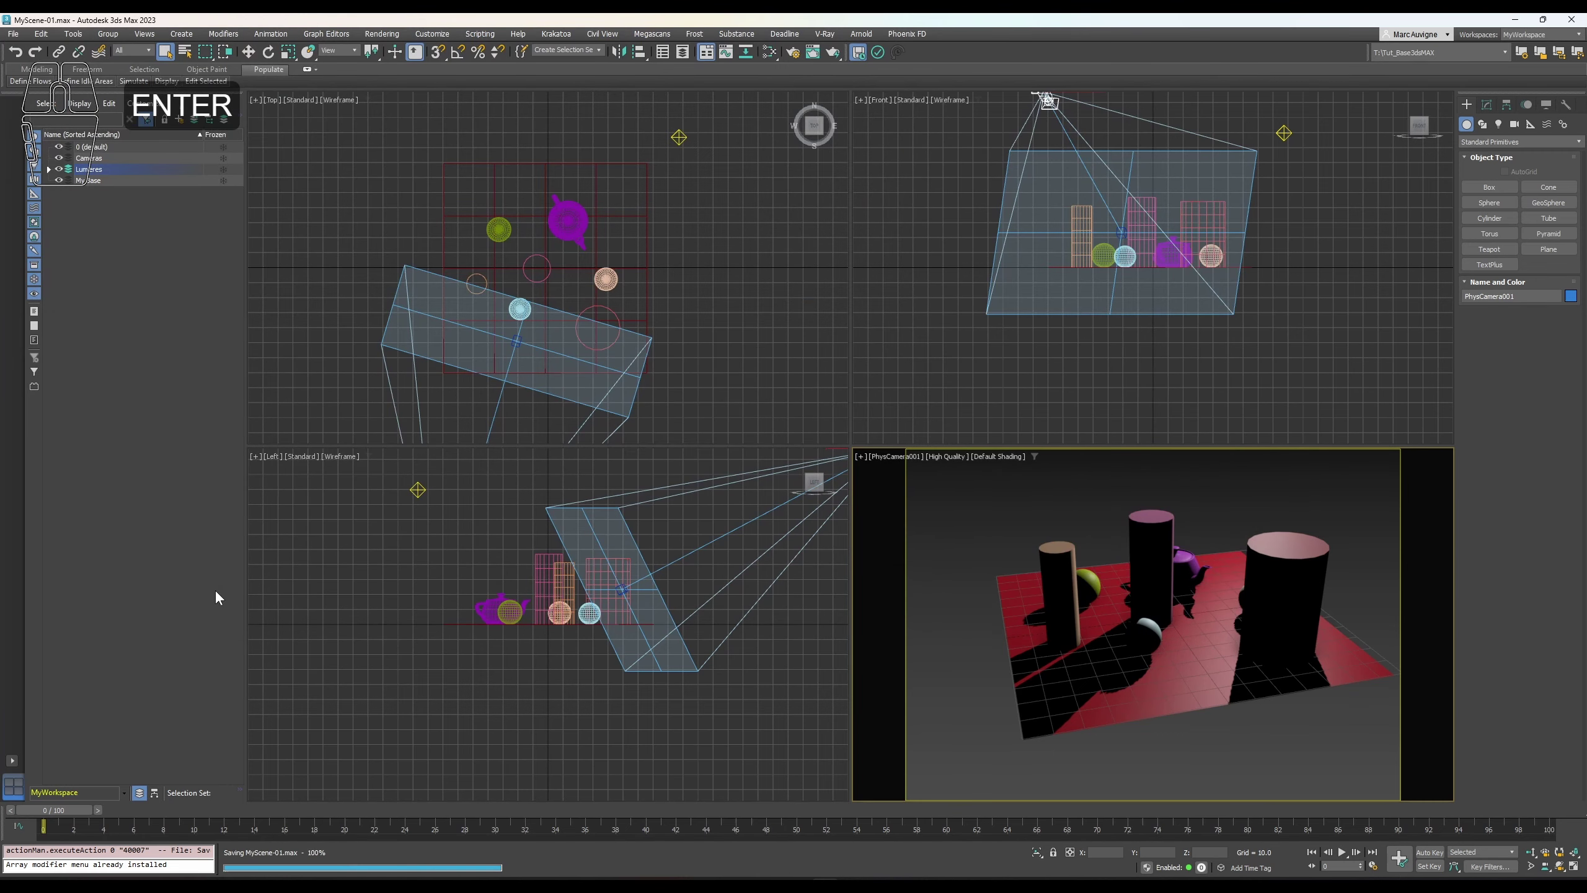